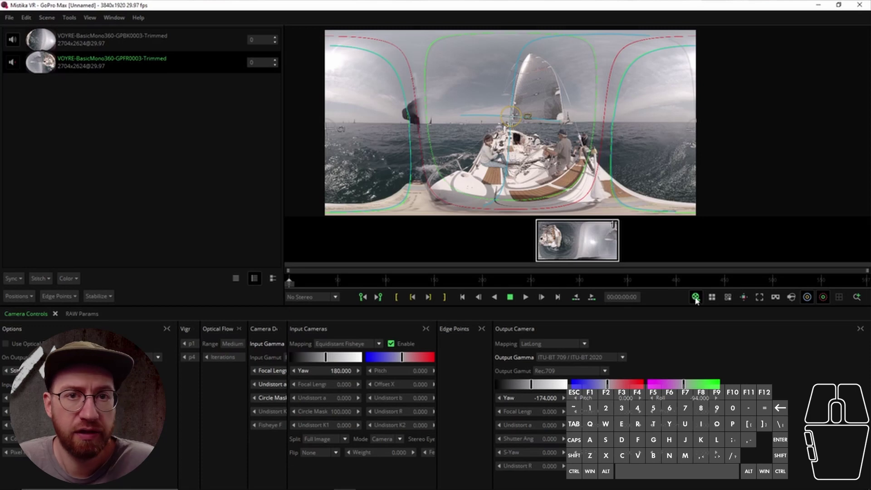
Step: Select the empty storyboard area beside the two-camera GoPro shot thumbnail
left_click(557, 235)
left_click_drag(511, 169, 511, 144)
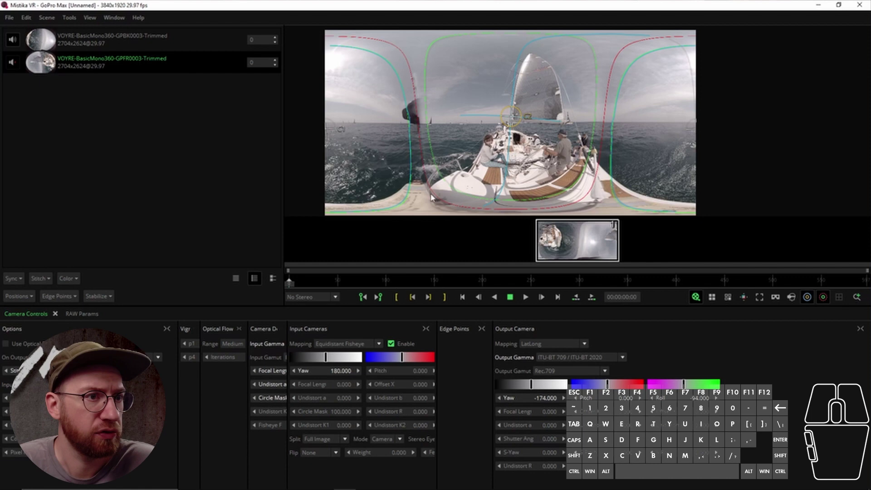
Step: Start Load Camera from the storyboard menu and browse to the hazards project drive
right_click(511, 143)
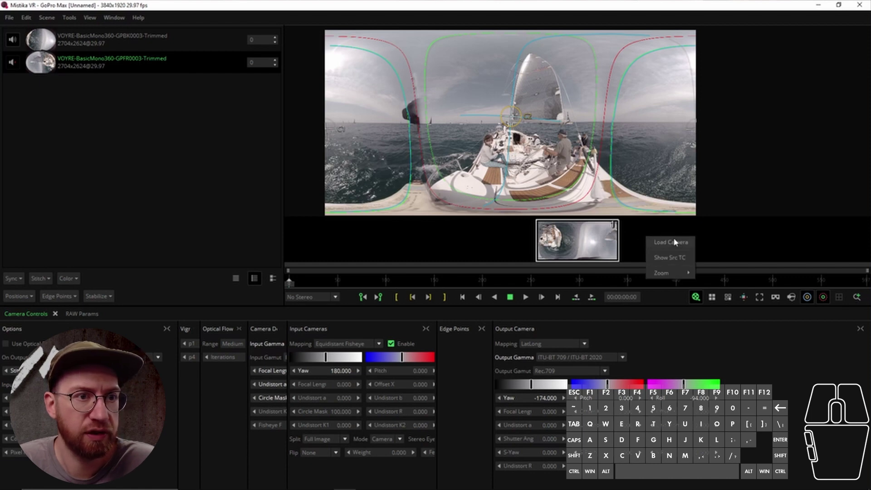
left_click(510, 143)
scroll("down", 3)
left_click(200, 363)
double_click(385, 166)
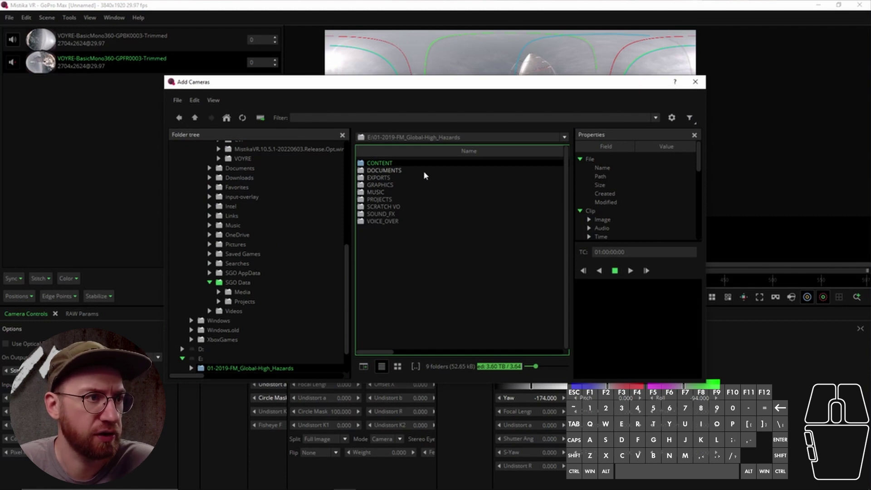
Step: Browse into FOOTAGE > CAMERA_A > REEL_A001 > RAW_SCENES > A001_0019 and review its 126 MOV clips
double_click(422, 164)
scroll("down", 3)
scroll("up", 3)
scroll("down", 3)
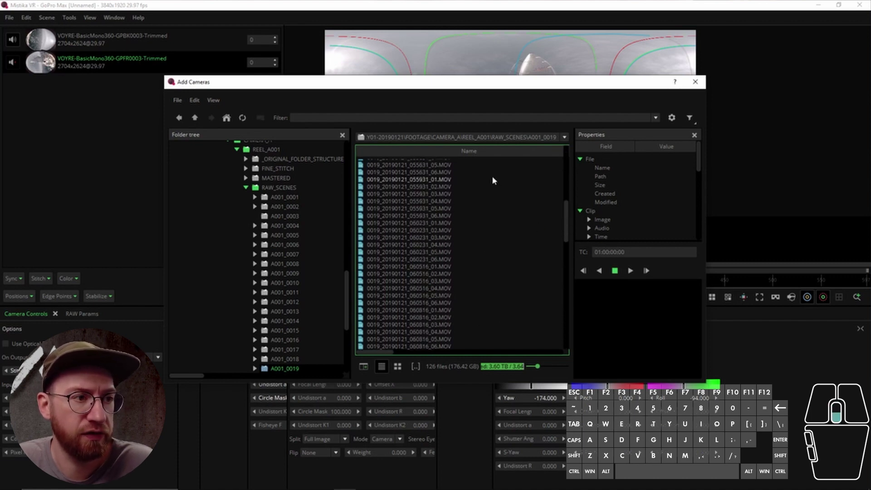
scroll("down", 3)
scroll("down", 3)
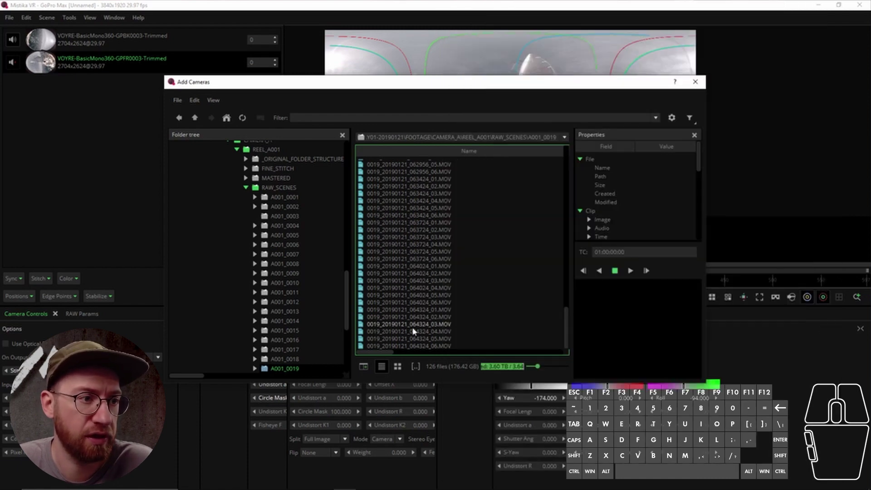
scroll("up", 3)
scroll("up", 3)
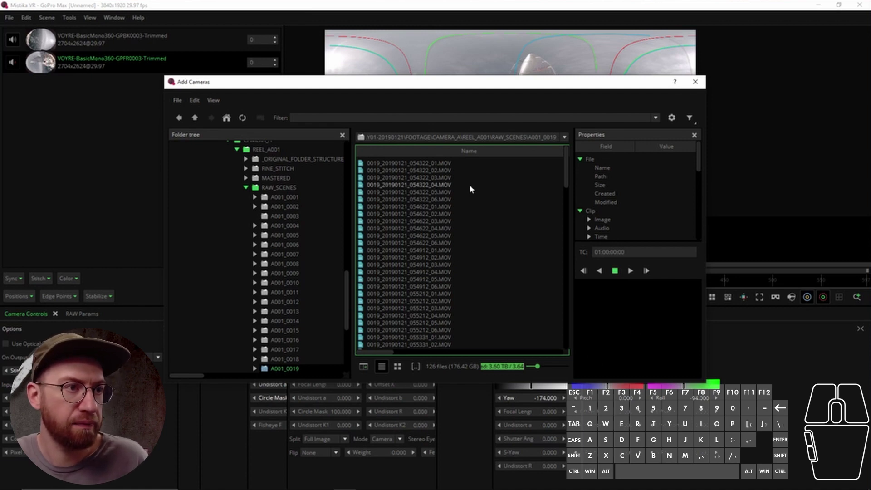
Step: Select all 126 clips and add them as stacked cameras, bringing up Camera Stack Options
left_click(433, 168)
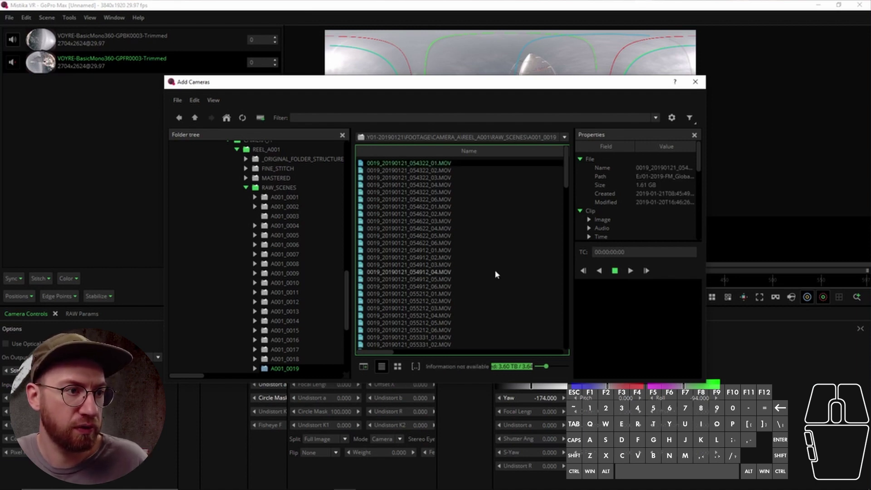
key("ctrl+a")
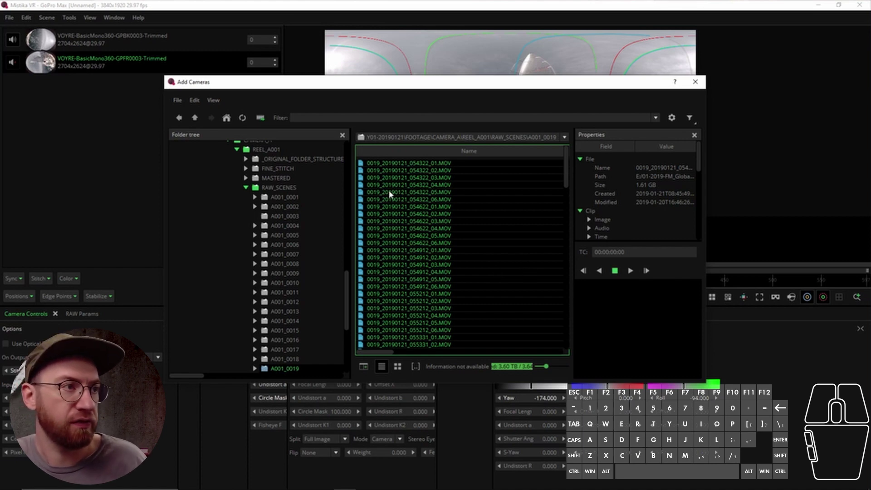
left_click(258, 121)
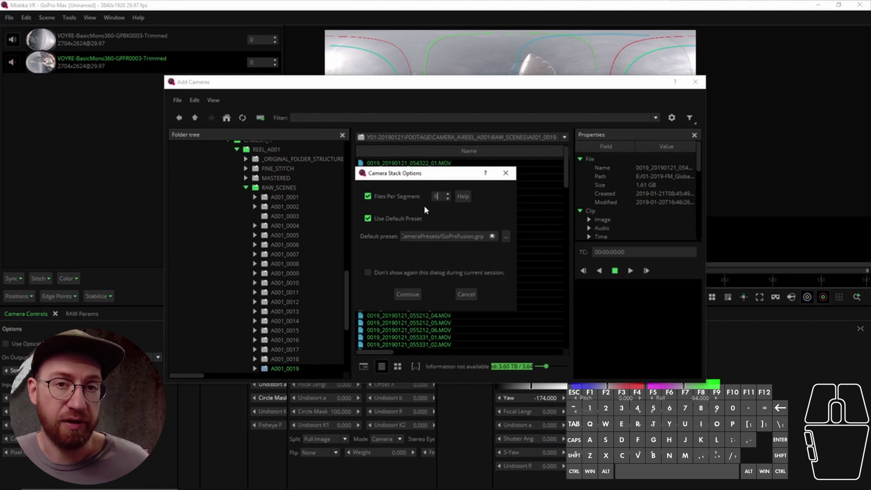
Step: Replace the GoProFusion default preset with KanDaoObsidian_3000x3000.grp from CameraPresets
left_click(507, 237)
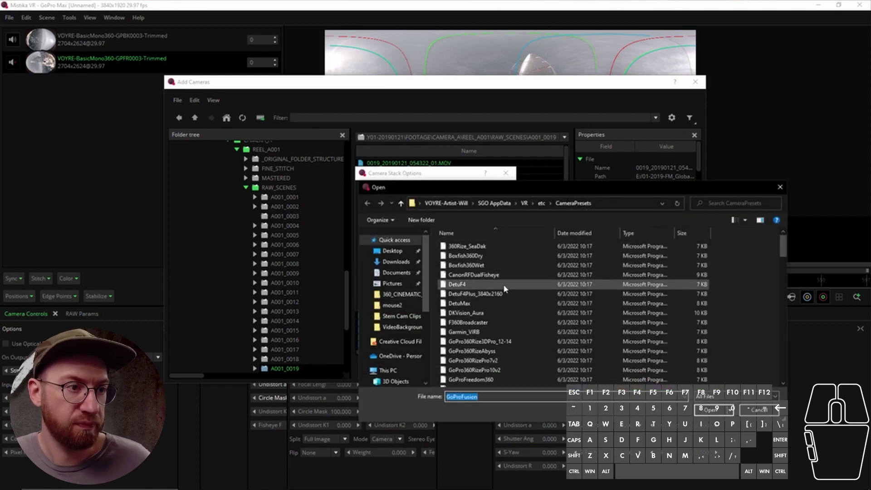
scroll("down", 3)
scroll("down", 3)
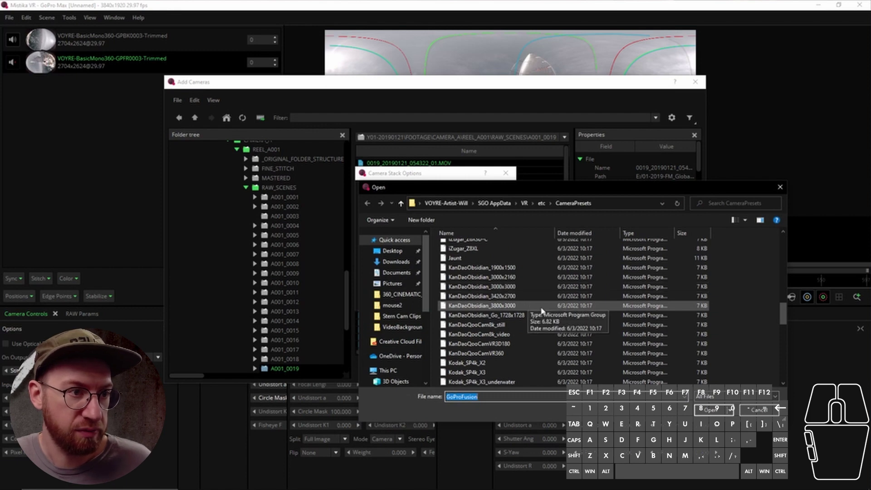
left_click(526, 306)
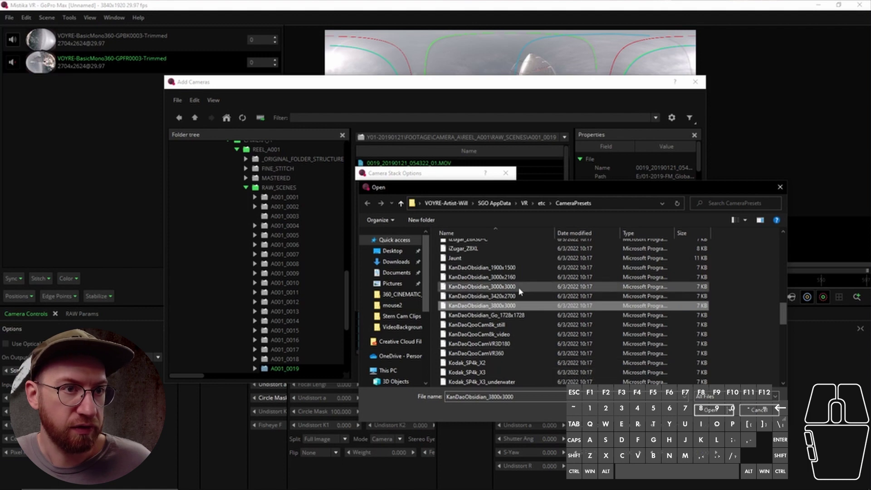
left_click_drag(557, 189, 553, 140)
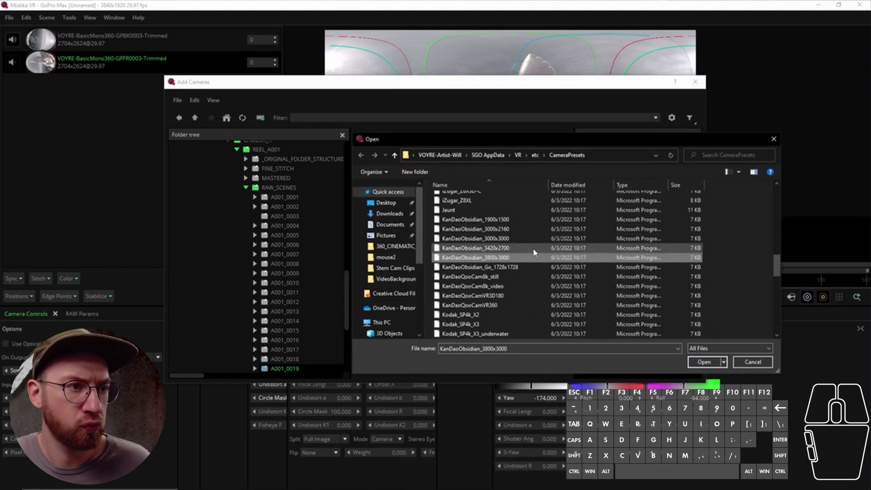
left_click(506, 237)
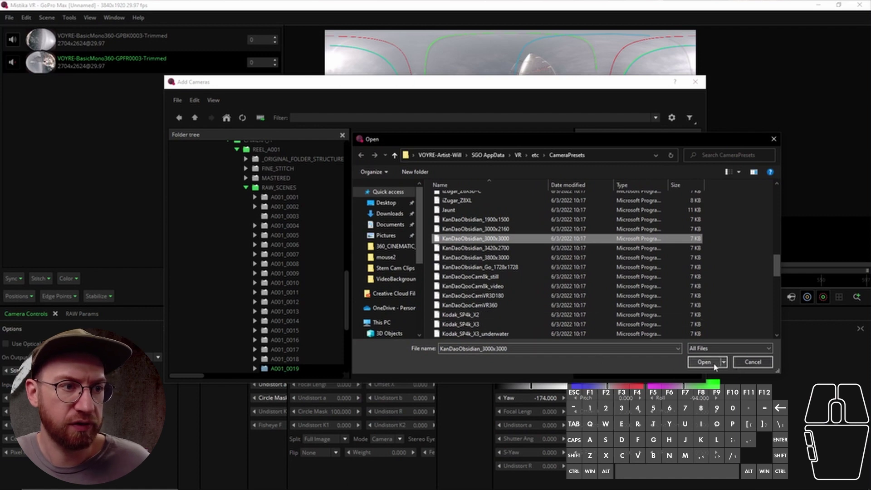
left_click(712, 365)
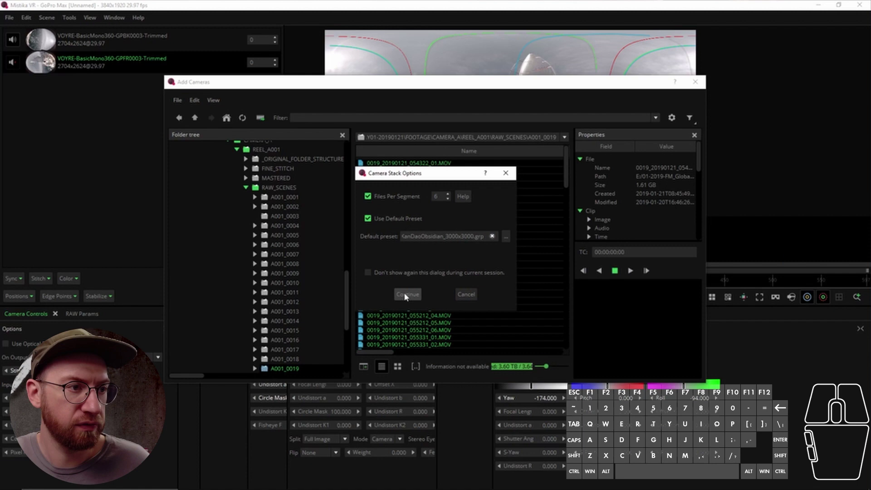
Step: Continue loading the clips as six-camera stacked shots with the KanDao preset
left_click(408, 295)
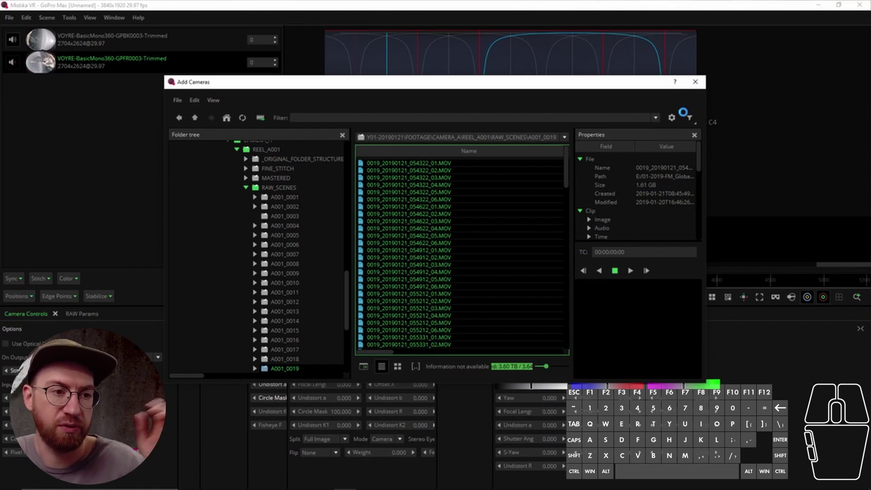
Step: Close the Add Cameras browser and scroll the storyboard through the imported industrial-site shots
left_click(696, 87)
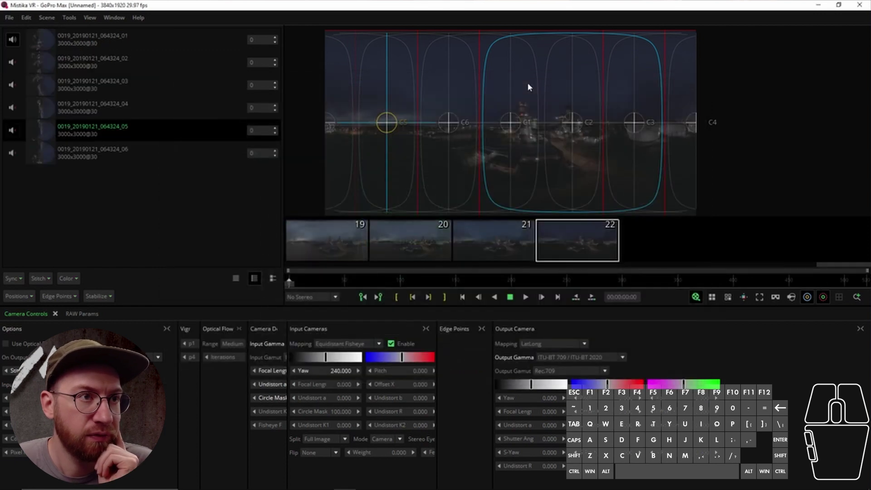
left_click_drag(843, 266, 792, 266)
left_click_drag(797, 265, 574, 267)
double_click(700, 297)
left_click_drag(855, 266, 365, 268)
Step: Select shot 2 and review the storyboard shots up to shot 22
left_click(485, 243)
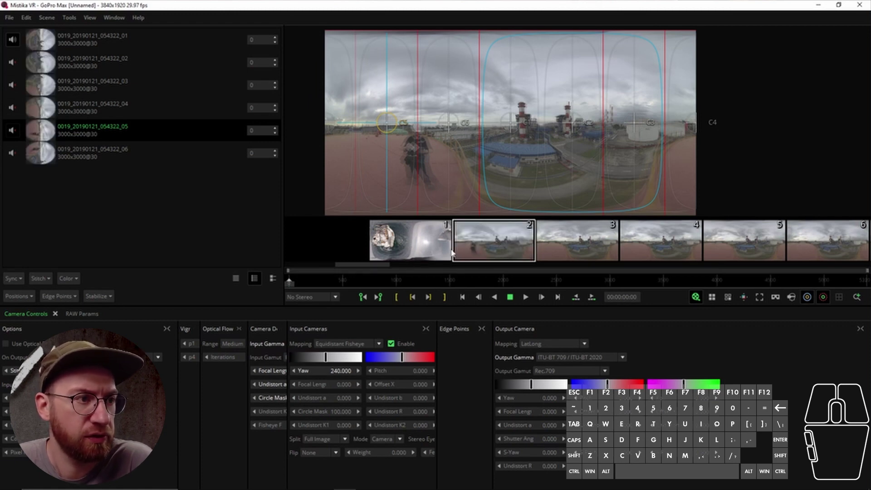
left_click(572, 240)
left_click_drag(657, 237, 513, 246)
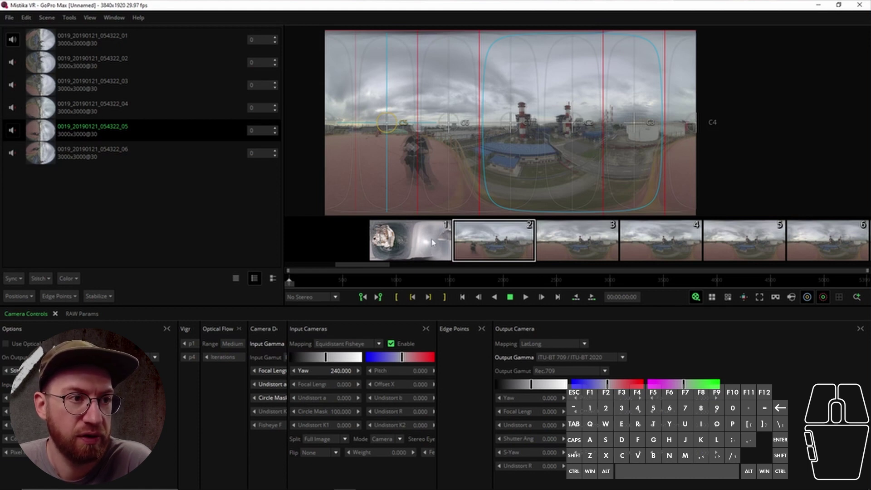
left_click_drag(382, 266, 845, 265)
Step: Merge the selected numbered shots into one continuous shot via Merge From Selected
right_click(670, 240)
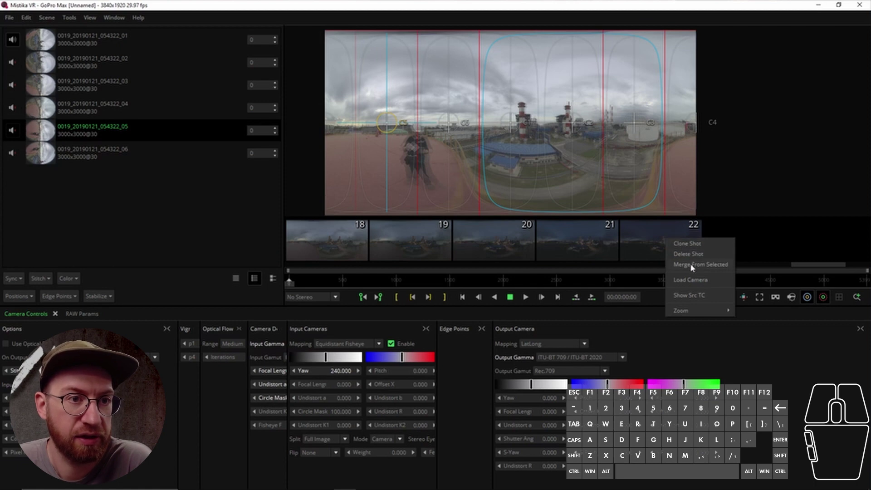
left_click(694, 267)
double_click(699, 298)
left_click(700, 299)
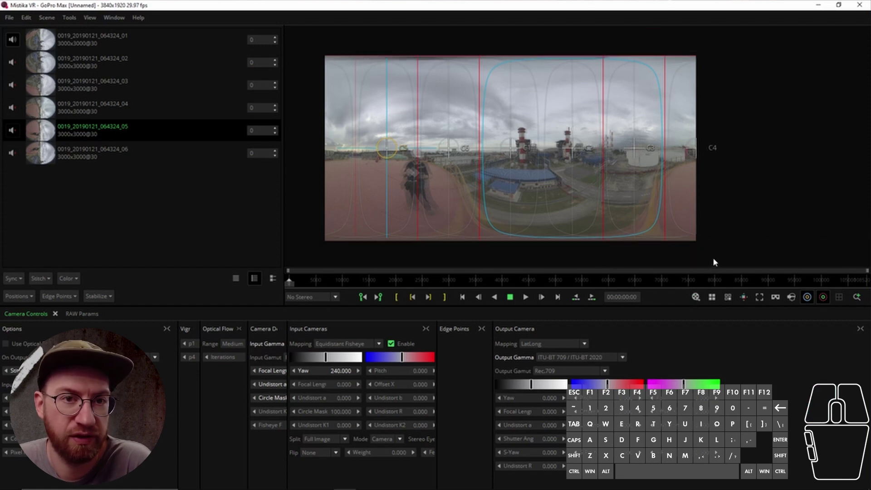
Step: Select the merged shot 2 and scrub the timeline to about twelve minutes in
left_click(700, 298)
double_click(701, 298)
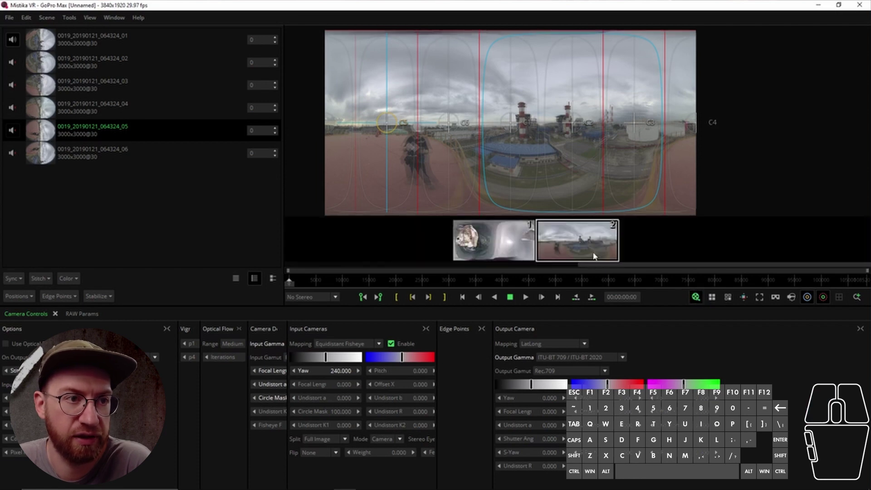
left_click(331, 280)
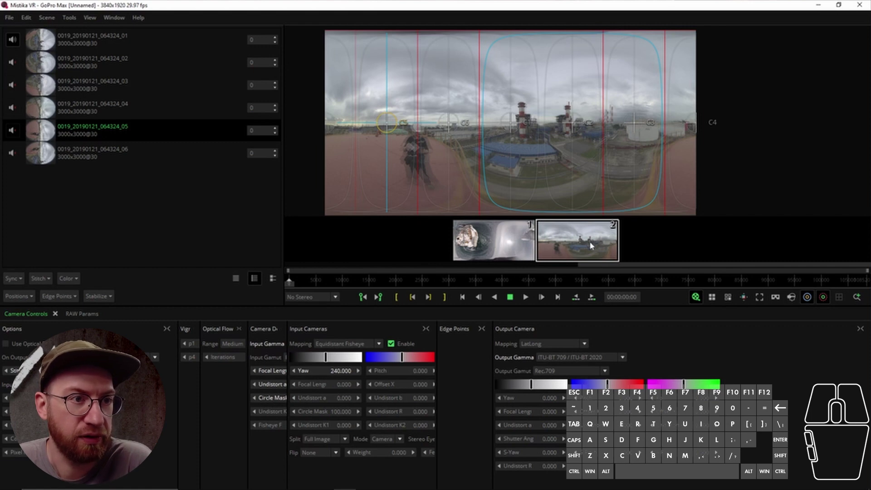
left_click(416, 283)
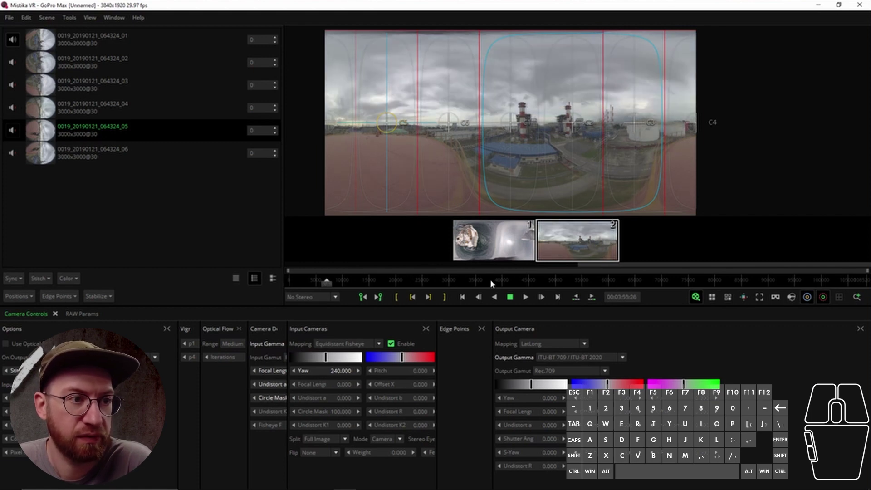
left_click(507, 282)
left_click(565, 281)
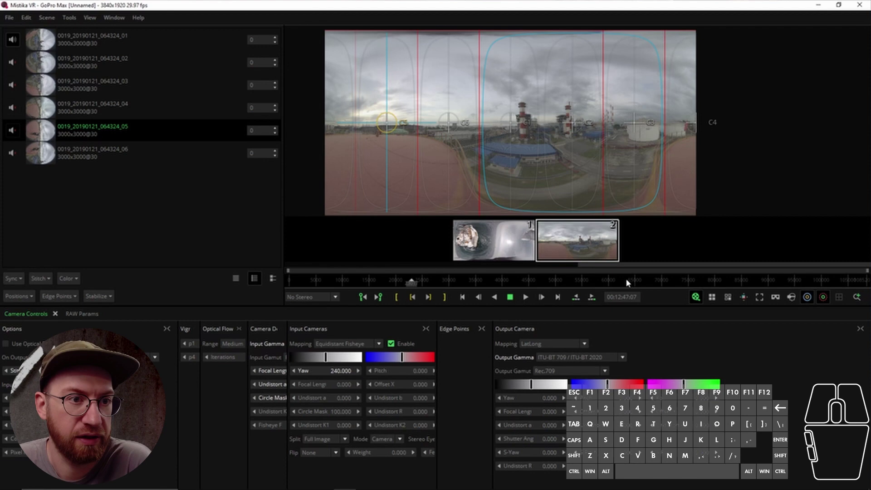
Step: Scrub onward past 22, 28 and 38 minutes to the dark end around 58 minutes
left_click(630, 281)
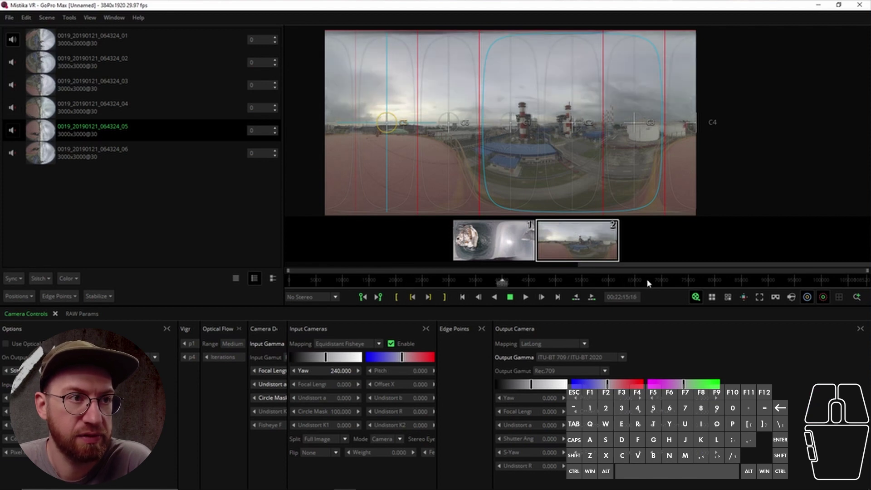
left_click(661, 282)
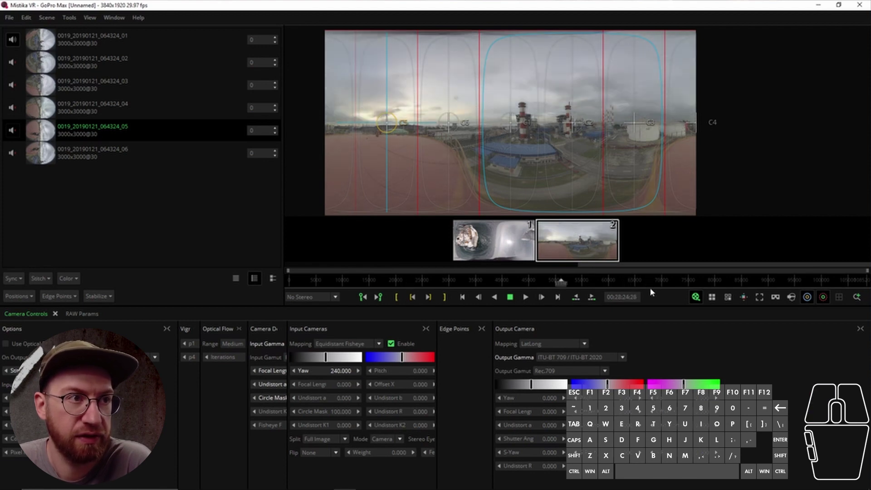
left_click(715, 283)
left_click(775, 283)
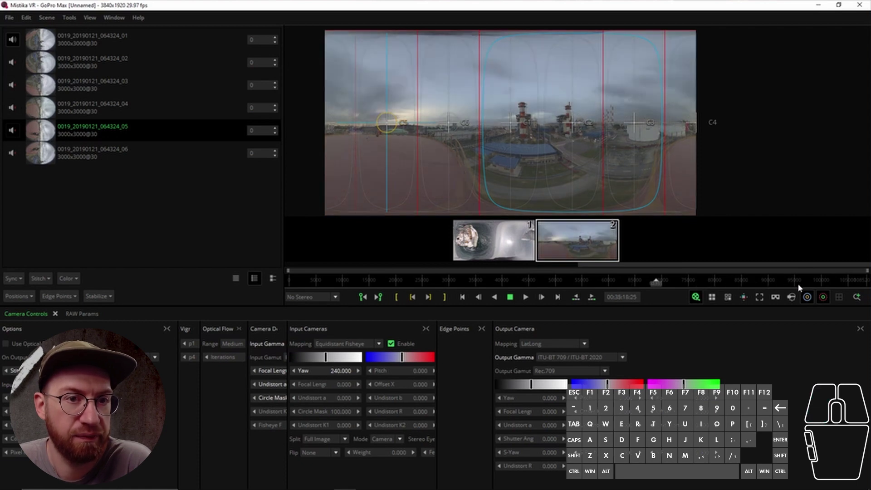
left_click(831, 283)
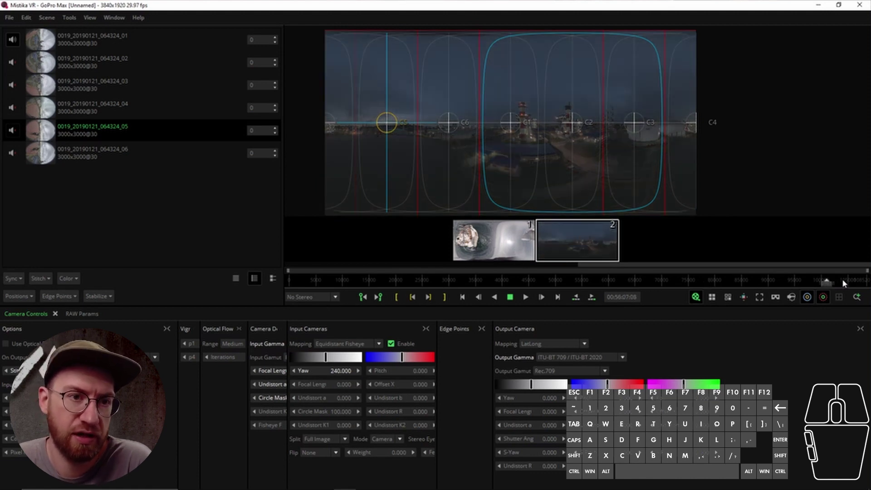
left_click(857, 280)
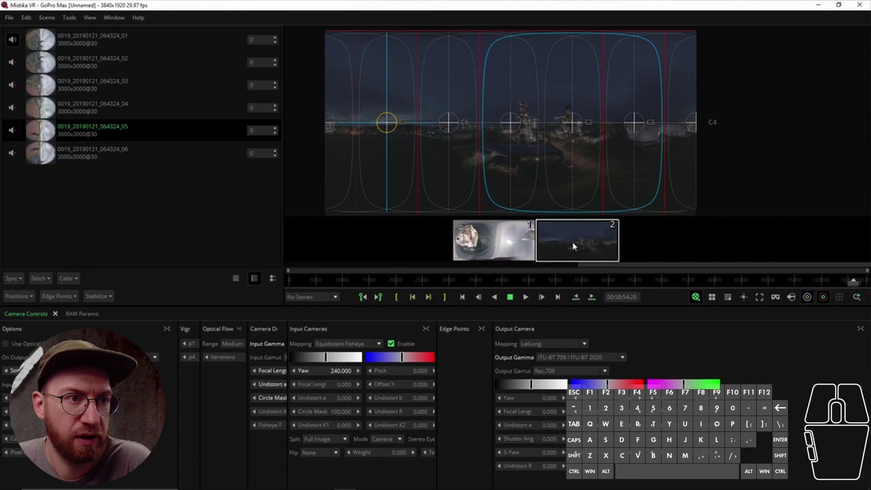
Step: Delete the merged power-plant shot 2 from the storyboard
right_click(582, 238)
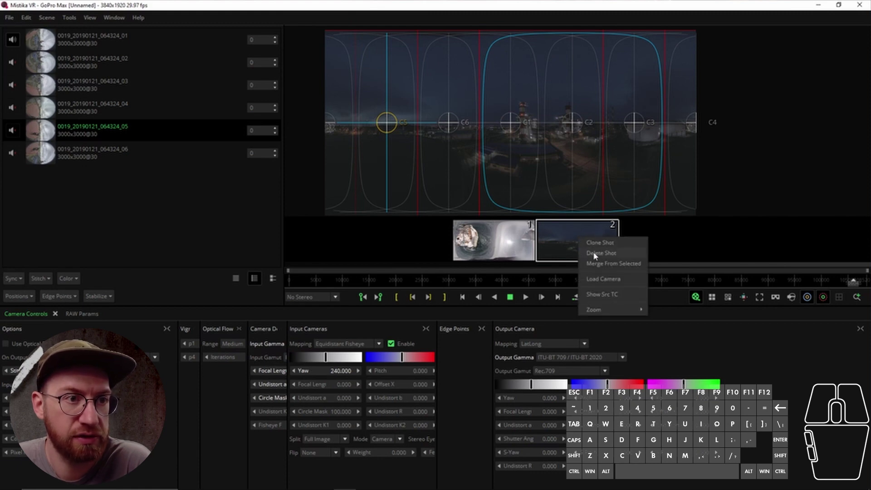
left_click(598, 254)
left_click(422, 253)
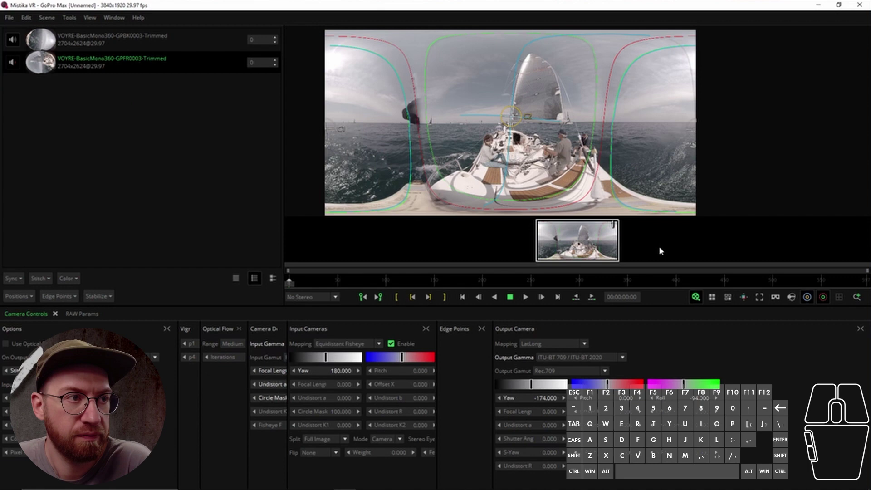
Step: Clone the sailboat shot and select the identical second shot
right_click(569, 243)
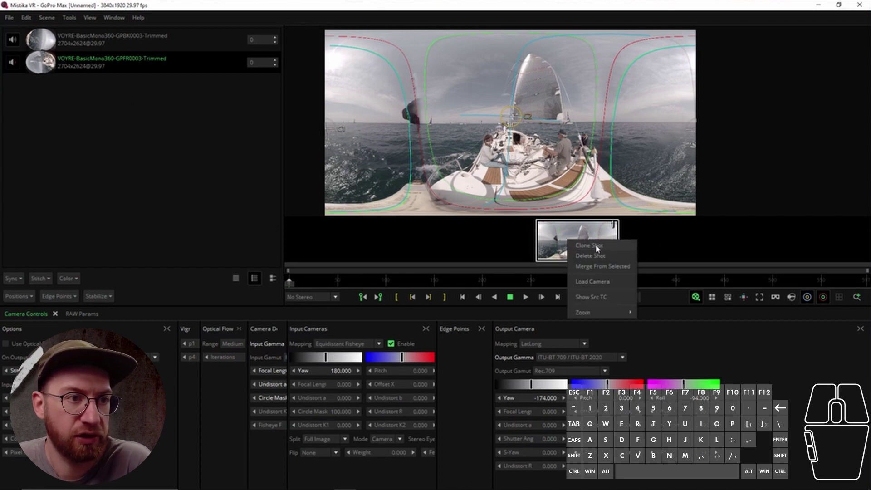
left_click(597, 249)
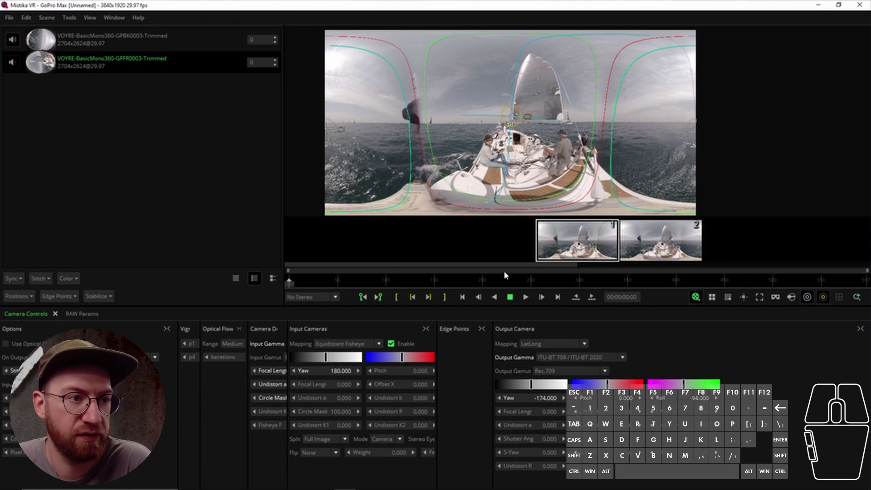
left_click(653, 254)
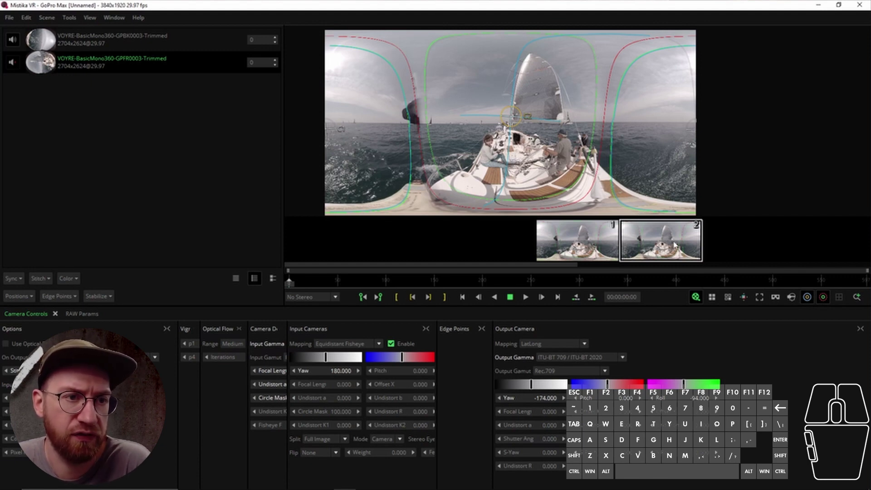
Step: Clone shot 2 into a third copy of the sailboat shot
right_click(673, 245)
left_click(687, 249)
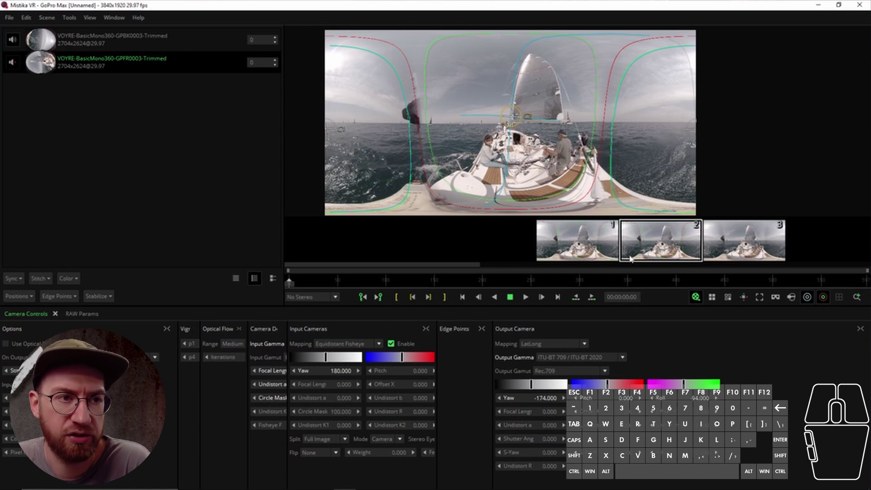
left_click(609, 177)
left_click(609, 177)
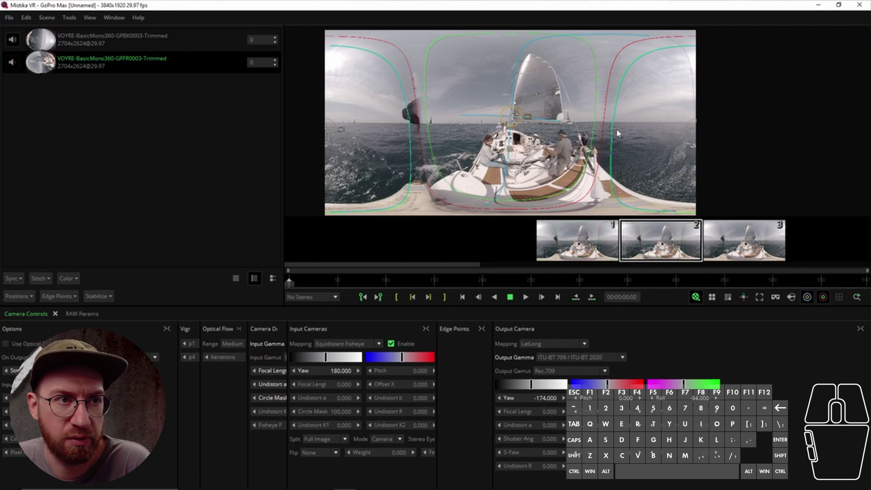
Step: Delete one of the cloned sailboat shots from the storyboard
right_click(657, 234)
right_click(673, 242)
left_click(691, 257)
left_click(511, 143)
Step: Delete another cloned shot, leaving one shot with its two GoPro clips
right_click(730, 243)
right_click(752, 250)
left_click(765, 263)
left_click(431, 254)
left_click(701, 298)
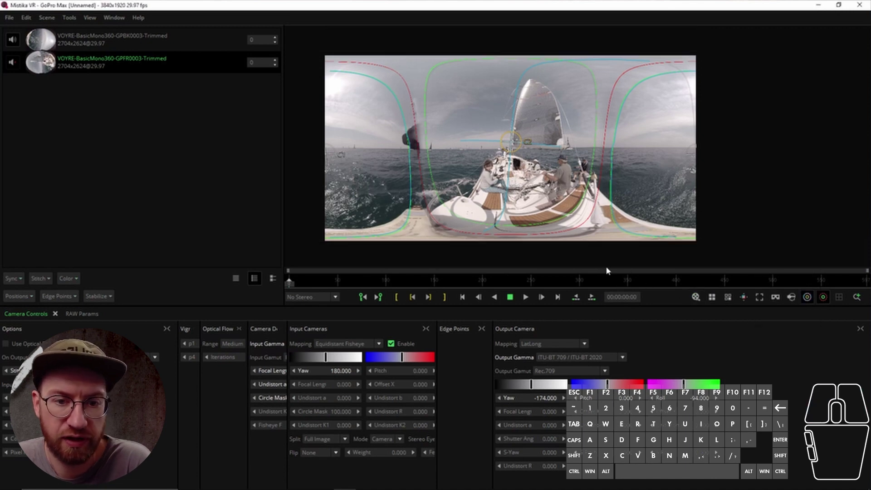